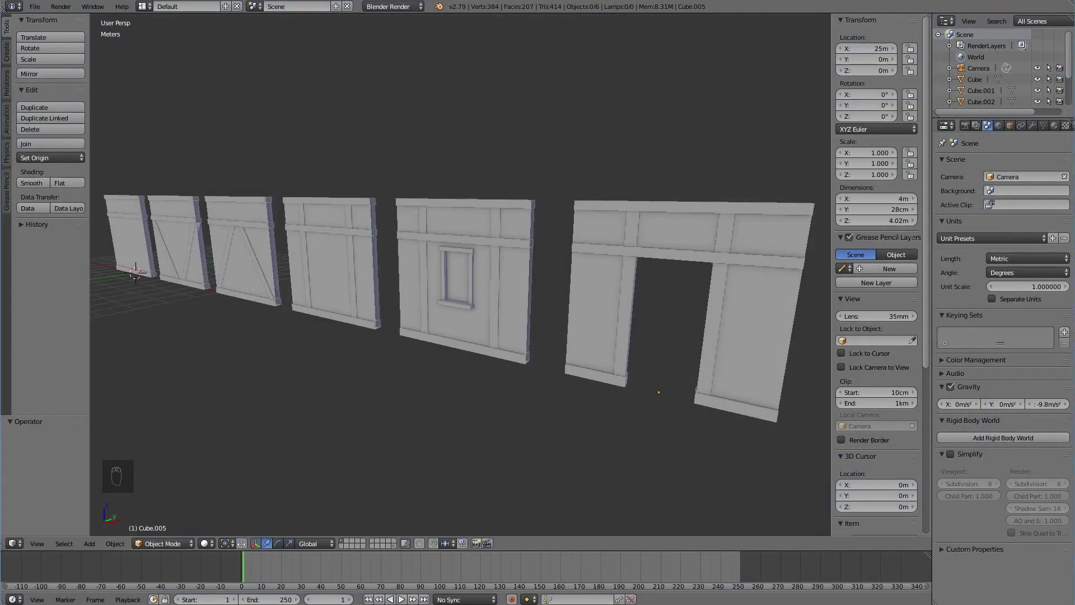
# Step: Frame the wall row in a straight front orthographic view
pyautogui.moveTo(562, 400); pyautogui.dragTo(558, 395)
pyautogui.press('KP_5')
pyautogui.press('KP_1')
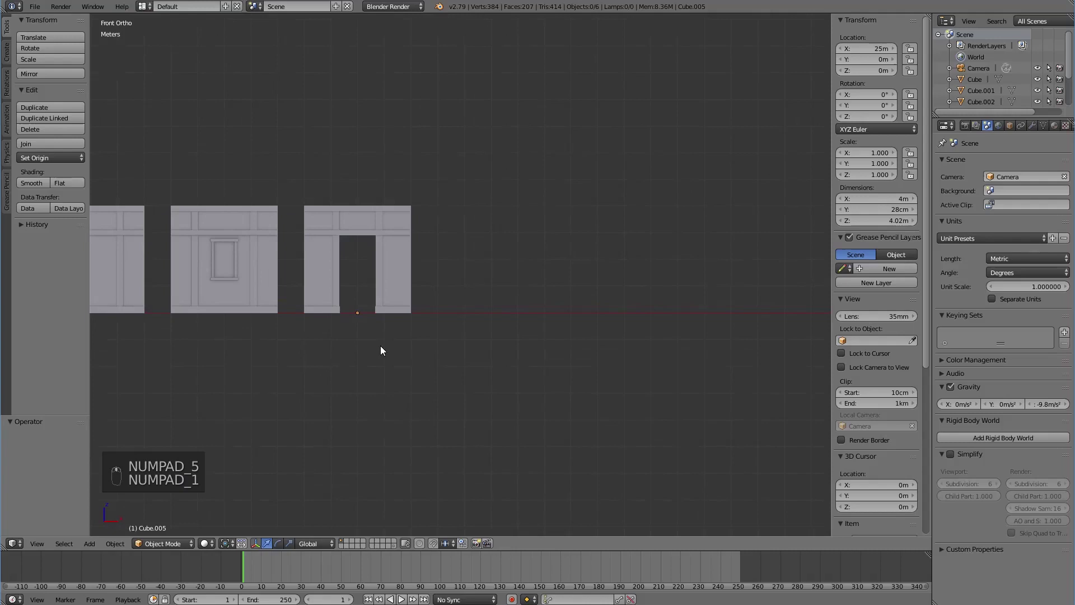
# Step: Duplicate the doorway wall 5 m along X and enter Edit Mode on the copy
pyautogui.press('shift+d')
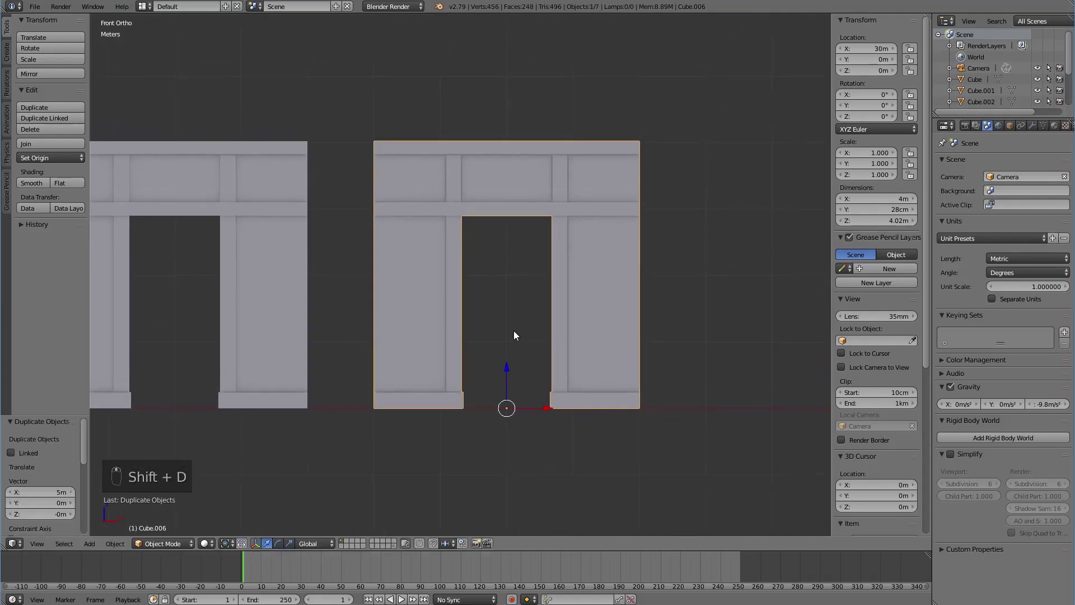
pyautogui.press('z')
pyautogui.press('Tab')
# Step: Select the door-frame and top-panel vertices and move them 90 cm along X
pyautogui.press('b')
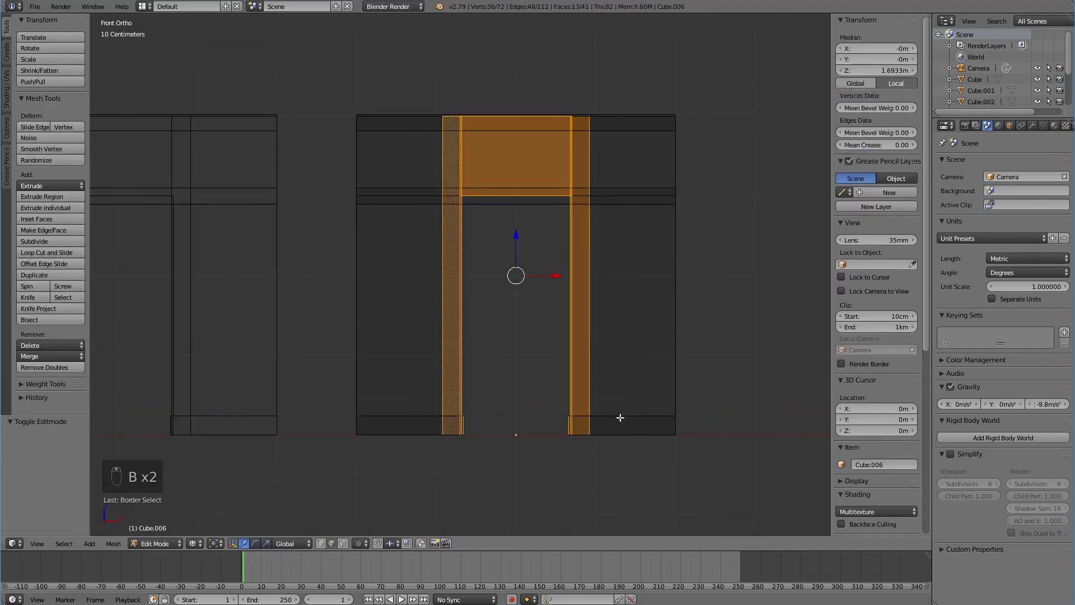
pyautogui.moveTo(610, 416); pyautogui.dragTo(596, 393)
pyautogui.click(549, 420)
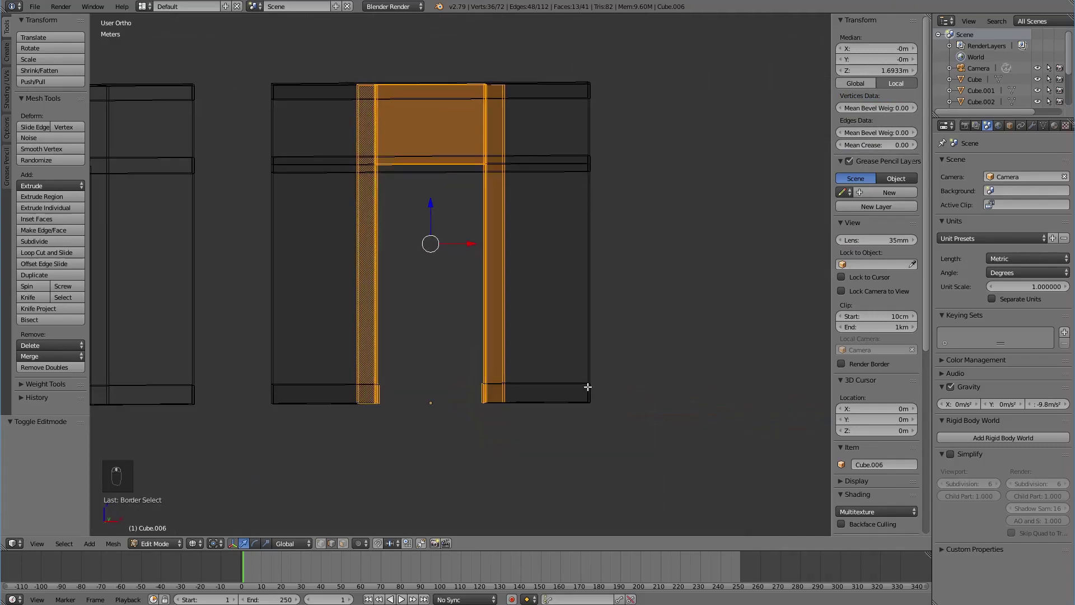
pyautogui.press('KP_1')
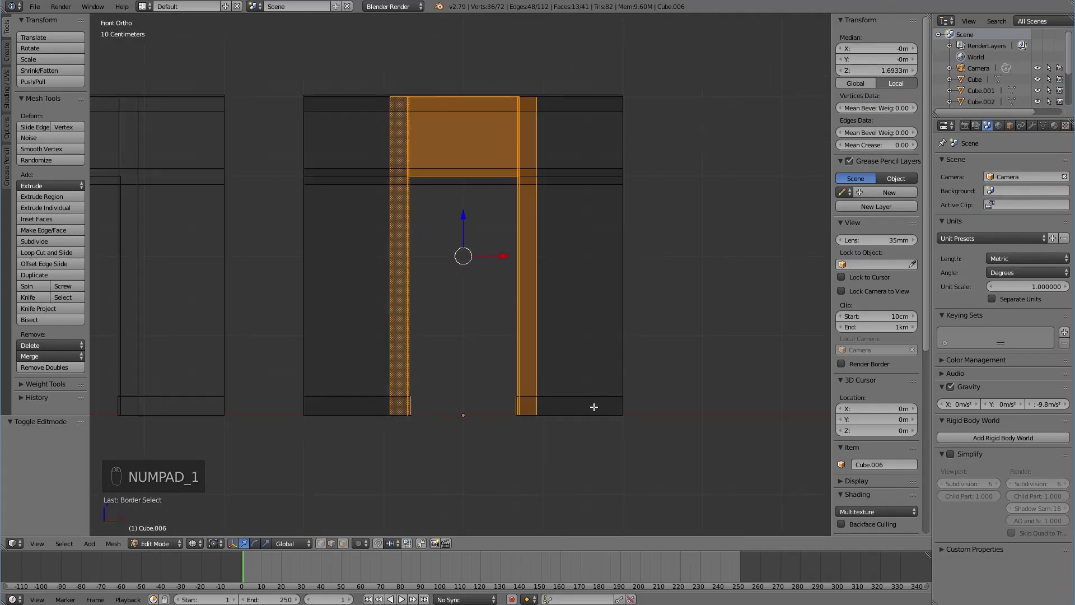
pyautogui.moveTo(506, 259); pyautogui.dragTo(583, 260)
pyautogui.click(579, 261)
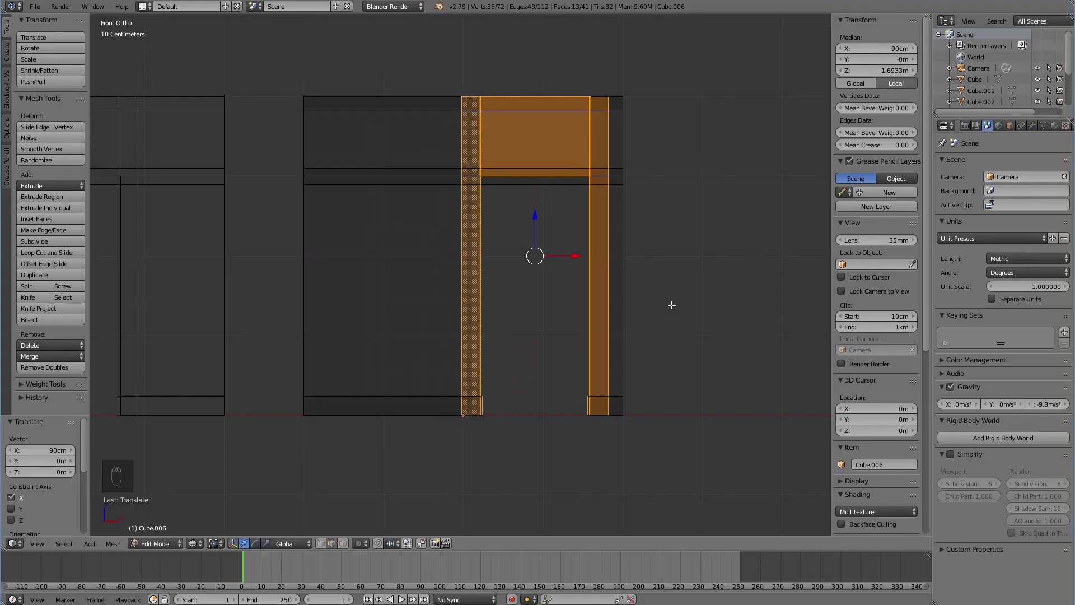
# Step: Deselect the geometry, restore solid shading and return to Object Mode with nothing selected
pyautogui.press('a')
pyautogui.press('z')
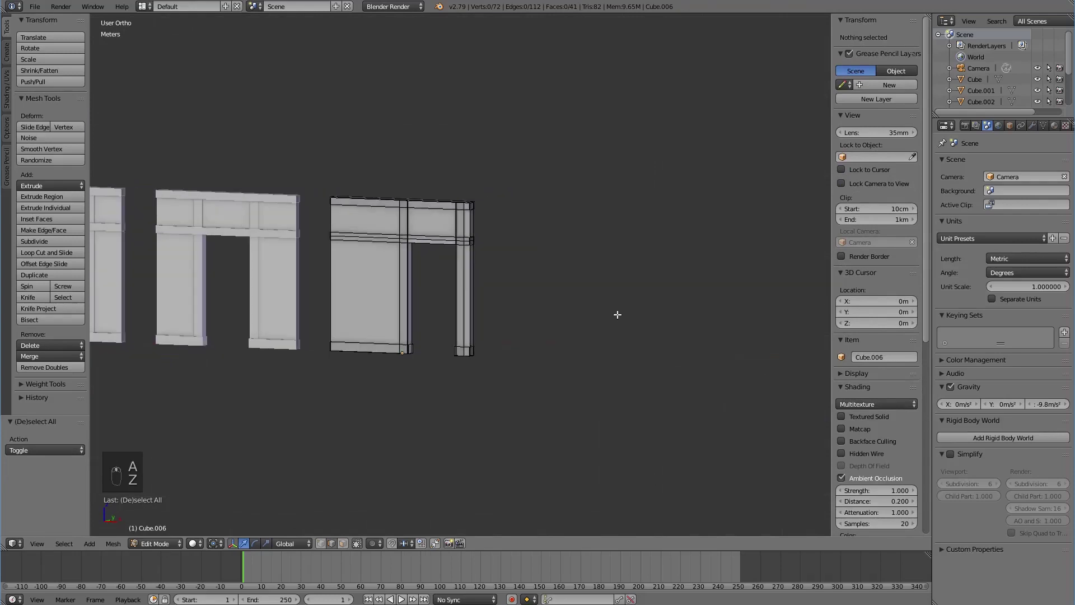
pyautogui.press('Tab')
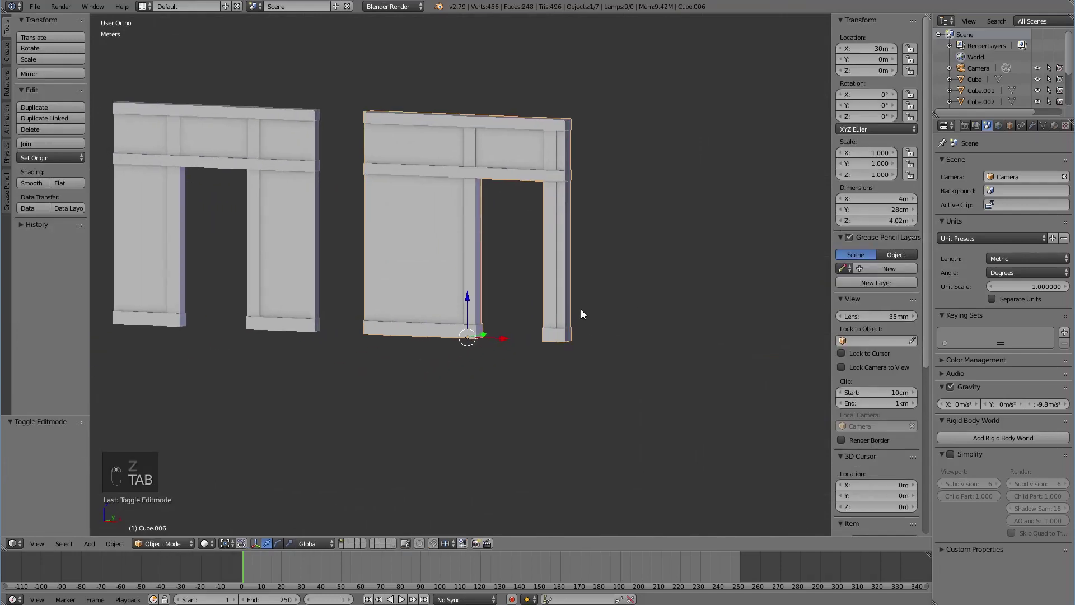
pyautogui.press('a')
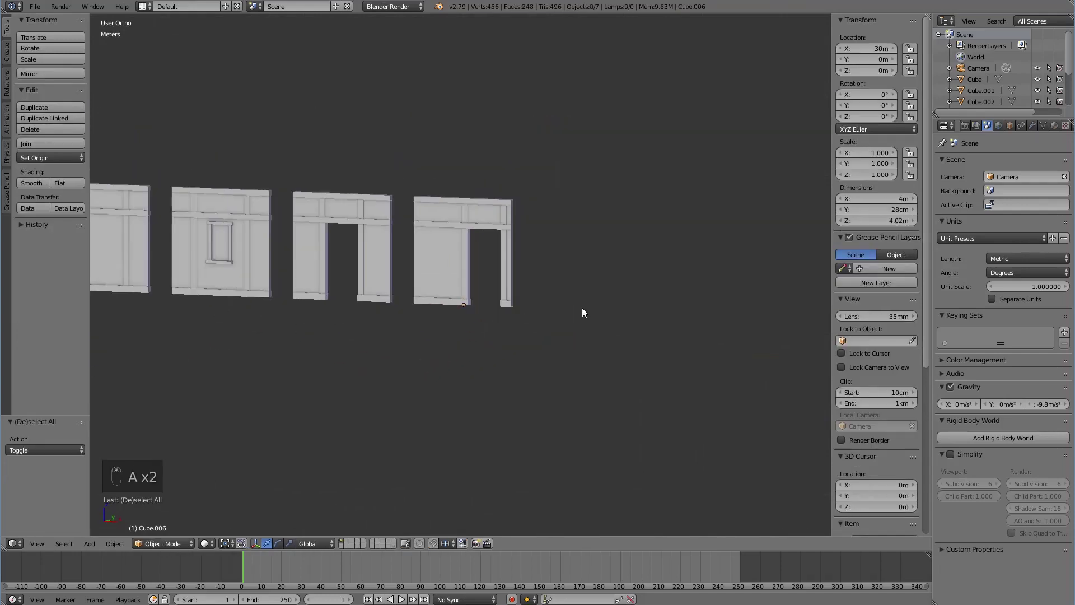
# Step: Orbit in perspective to view the whole row of seven wall variants
pyautogui.press('KP_5')
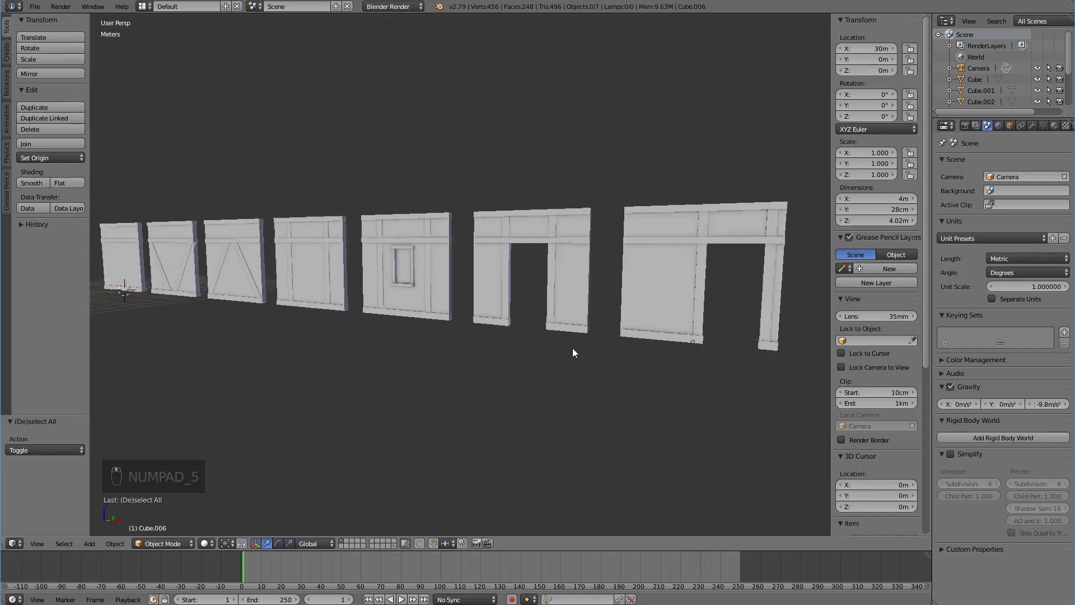
pyautogui.moveTo(557, 353); pyautogui.dragTo(490, 352)
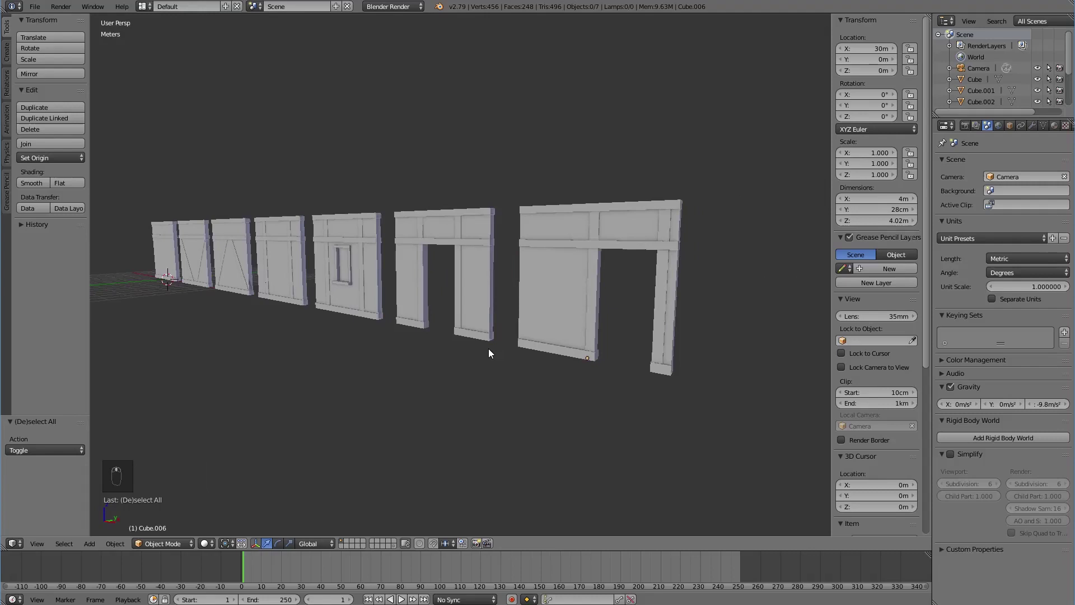
pyautogui.moveTo(496, 357); pyautogui.dragTo(521, 357)
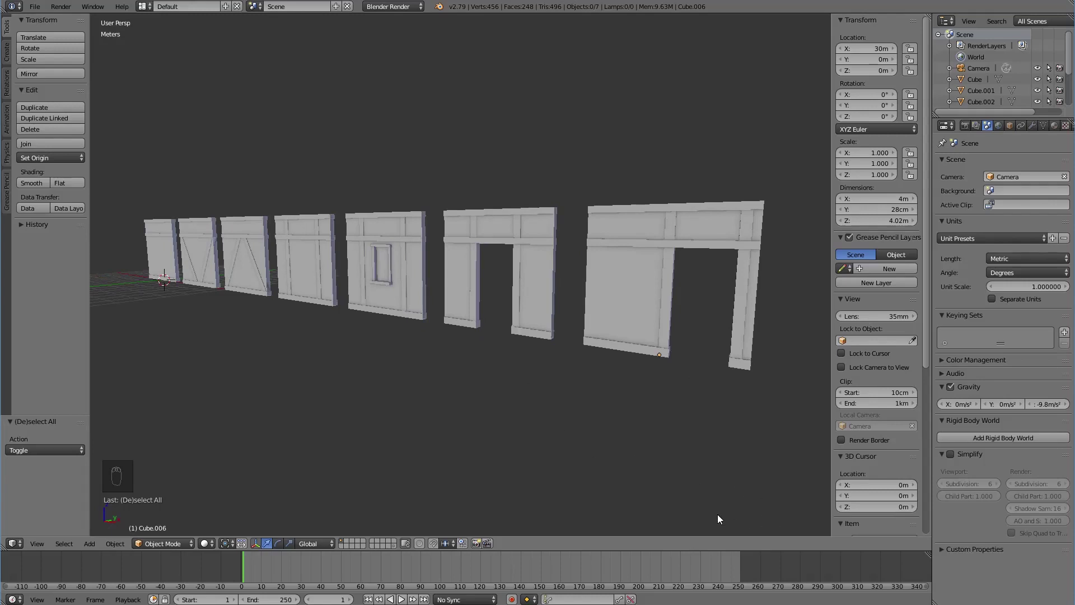